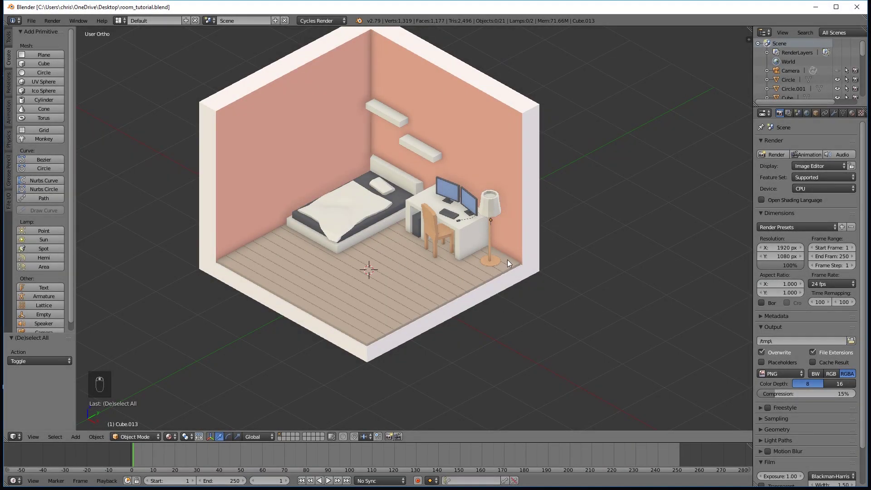
Step: Add a new cube beside the bed and scale it down into a small thin box
middle_click(489, 243)
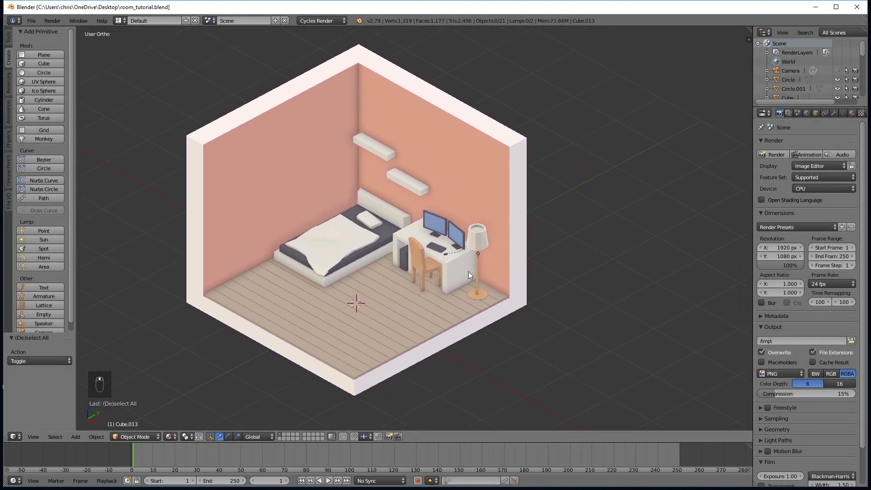
left_click_drag(437, 272, 47, 68)
left_click_drag(47, 68, 512, 296)
left_click_drag(447, 312, 508, 291)
key("s")
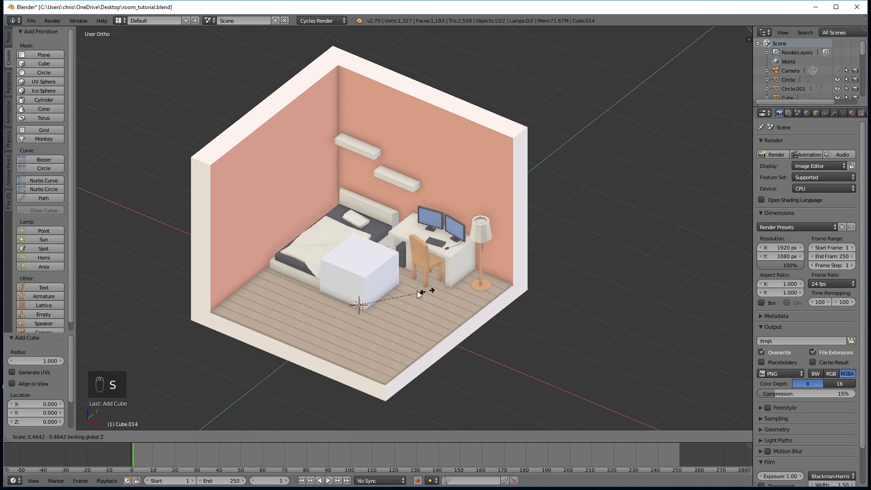
key("s")
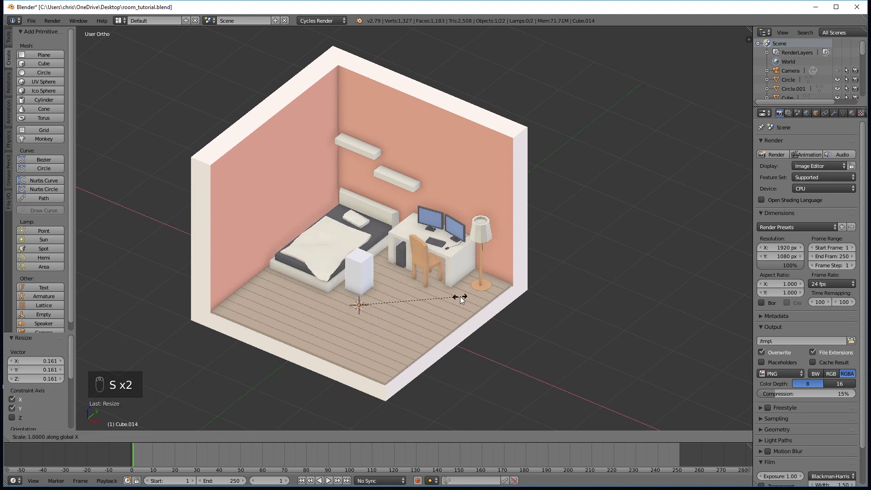
key("s")
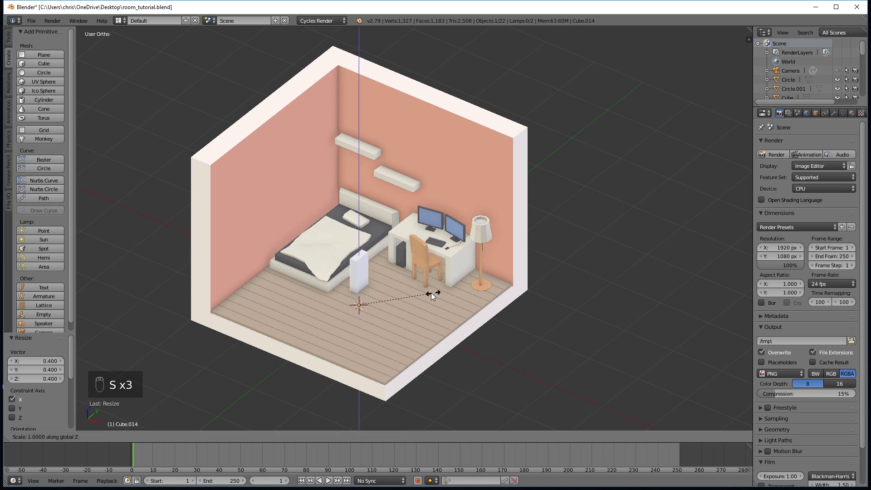
left_click_drag(363, 276, 452, 266)
Step: Raise the box along Z onto the bed's edge next to the pillow and narrow its depth
key("s")
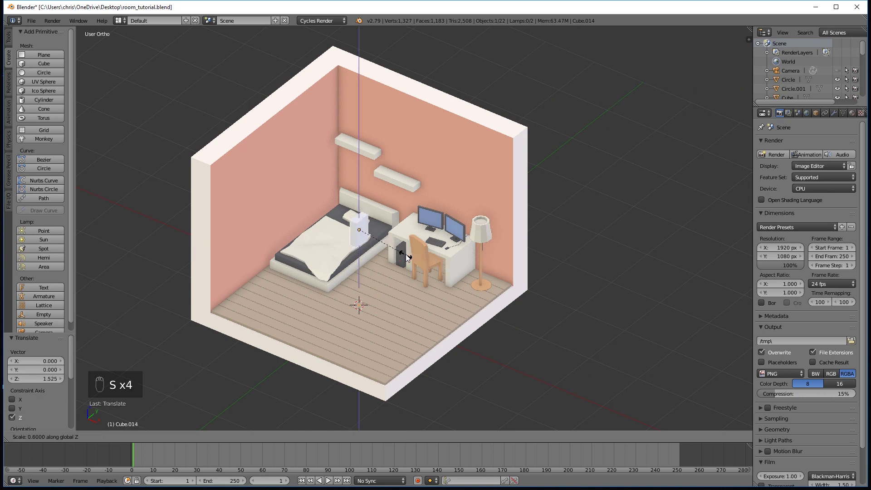
left_click_drag(391, 254, 333, 253)
key("s")
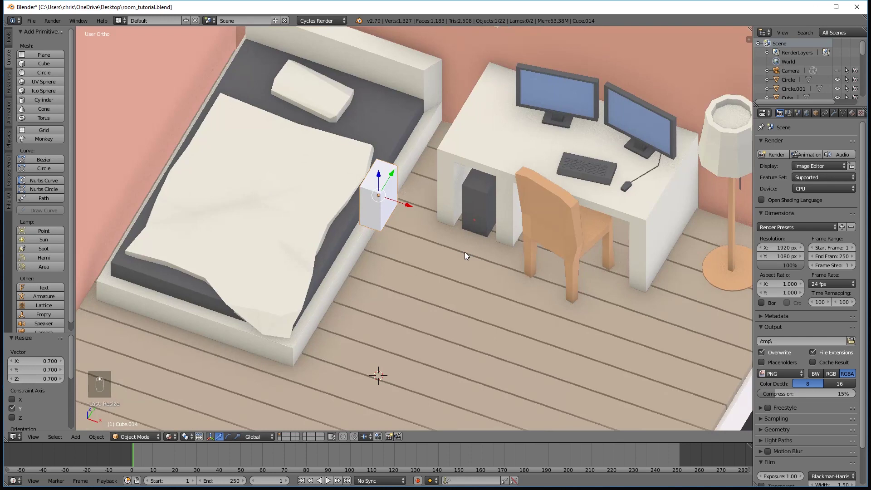
Step: In Edit Mode add two vertical loop cuts across the box's front with Ctrl+R
key("Tab")
key("a")
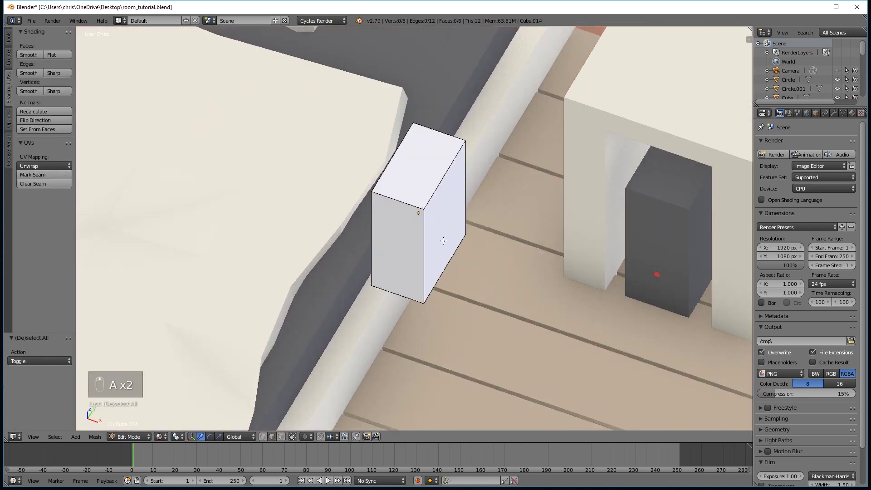
key("ctrl+r")
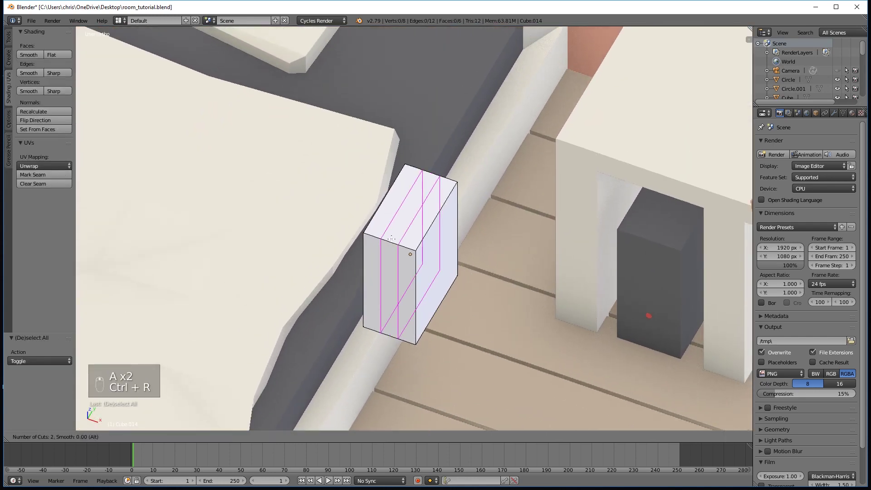
key("s")
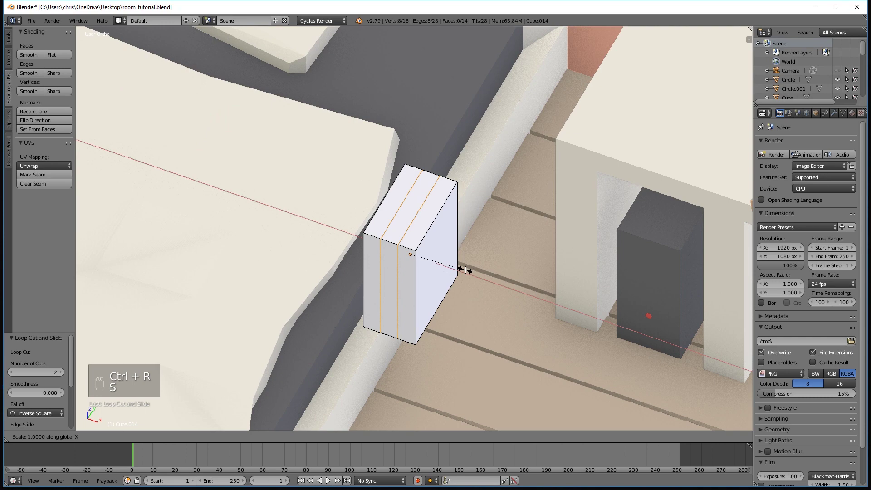
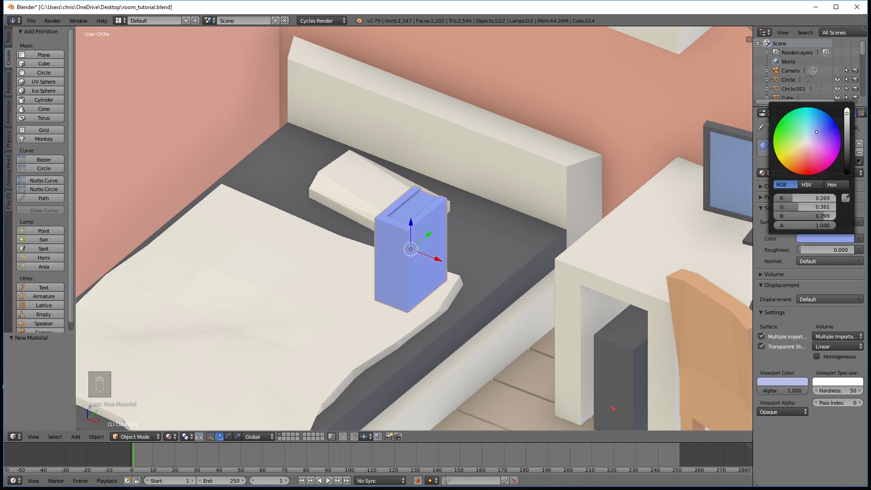
Step: Assign the cream mat_table material to the book's page faces, keeping the cover blue, and leave Edit Mode
left_click_drag(800, 382, 409, 256)
left_click_drag(860, 146, 414, 282)
left_click_drag(415, 282, 288, 443)
key("Tab")
left_click(287, 443)
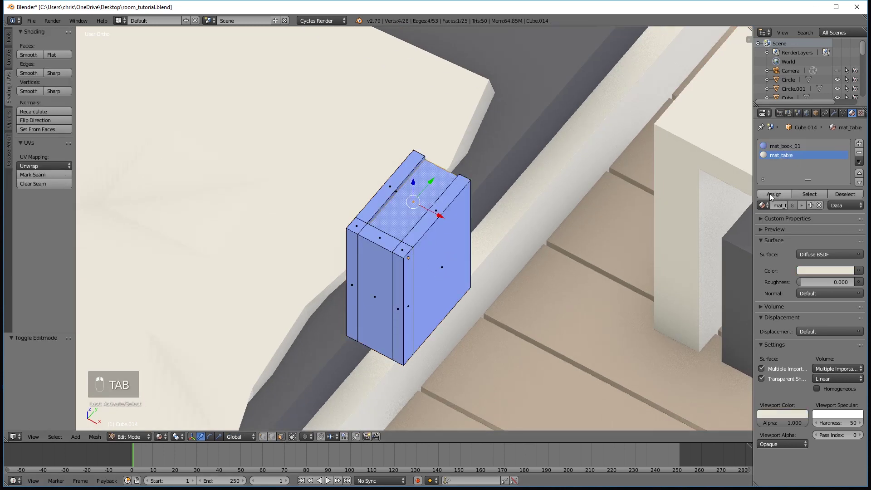
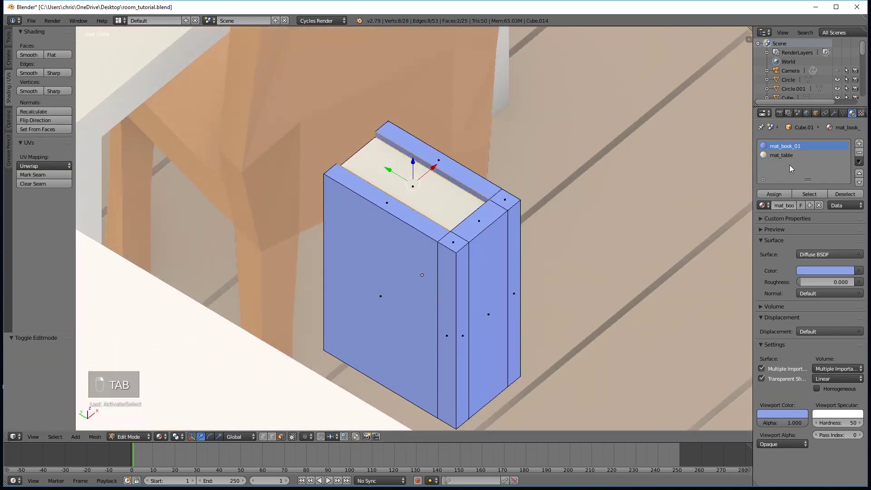
left_click_drag(791, 165, 778, 196)
left_click(760, 204)
right_click(761, 204)
key("Tab")
Step: Look down over the room and start scaling the finished book down to fit
left_click_drag(592, 293, 518, 289)
left_click_drag(488, 282, 468, 279)
left_click(466, 275)
middle_click(467, 271)
left_click_drag(480, 272, 504, 279)
left_click_drag(355, 248, 409, 251)
left_click_drag(409, 251, 479, 299)
middle_click(418, 258)
left_click_drag(451, 276, 480, 299)
key("s")
middle_click(480, 298)
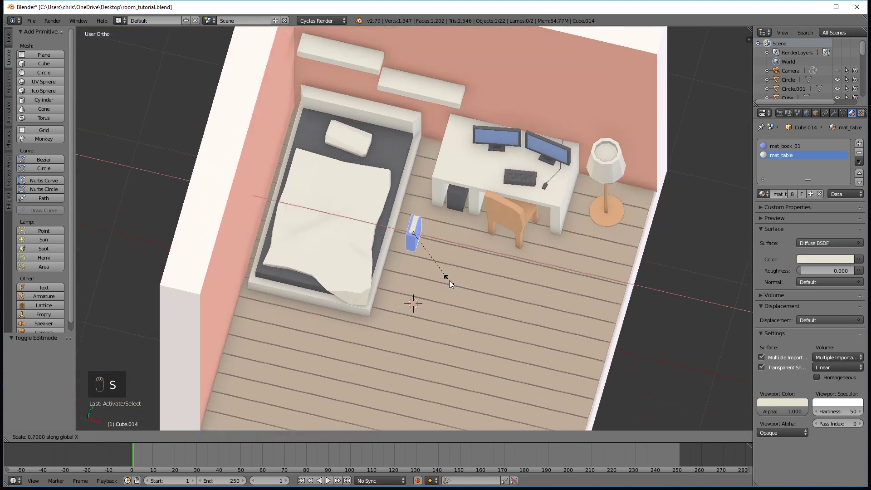
Step: Shrink the book and move it up to stand upright on the lower wall shelf
left_click_drag(472, 264, 429, 247)
key("s")
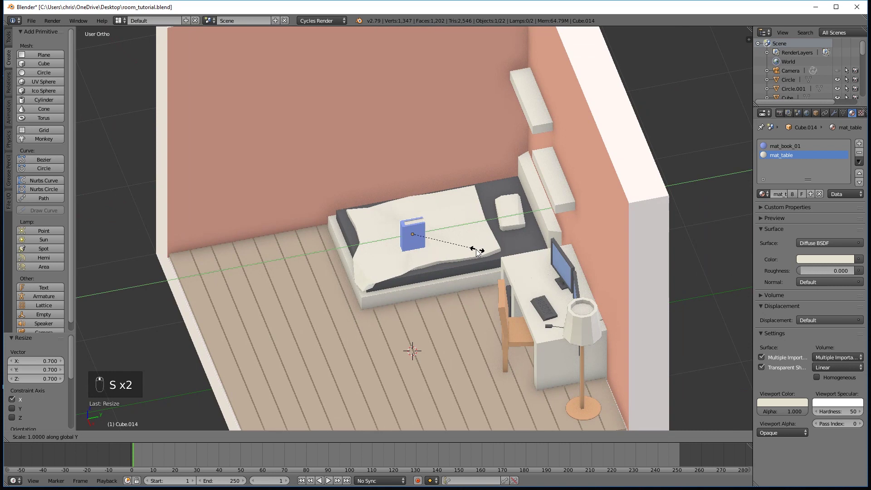
left_click_drag(483, 248, 482, 250)
key("s")
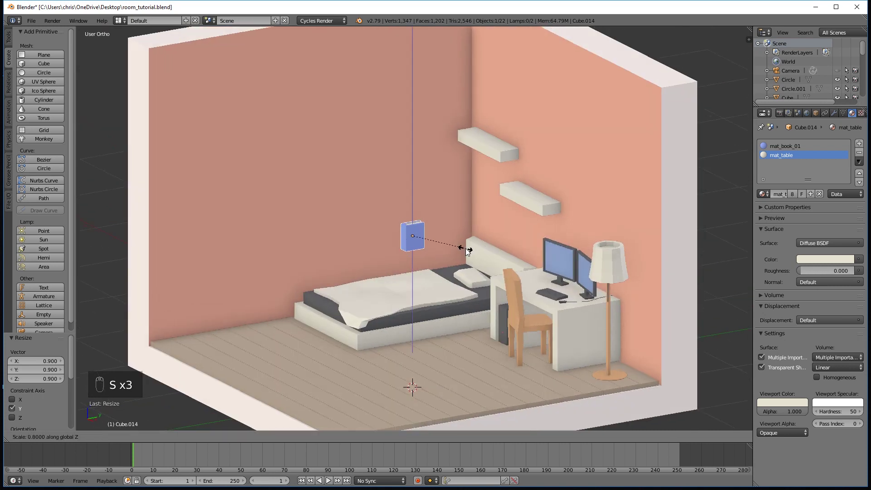
left_click_drag(467, 252, 586, 202)
left_click_drag(443, 233, 583, 203)
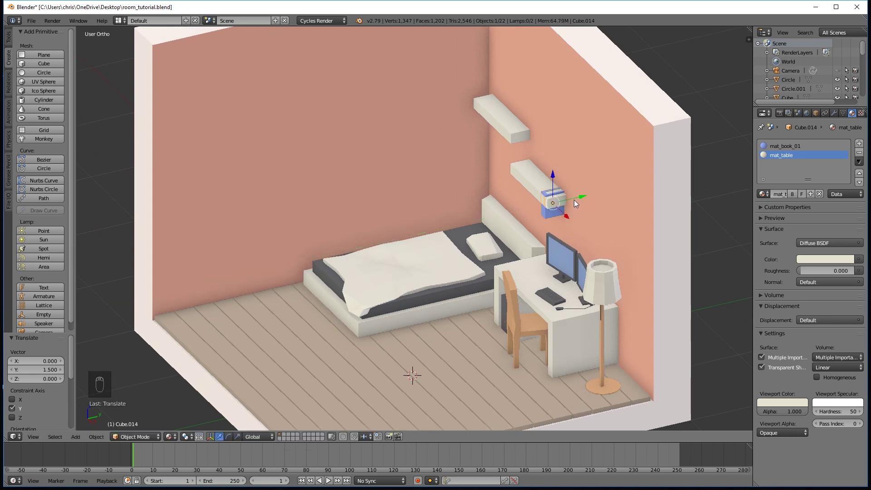
left_click_drag(617, 229, 565, 232)
key("s")
Step: Duplicate the book with Shift+D so a second copy stands beside it on the shelf
left_click_drag(507, 197, 514, 158)
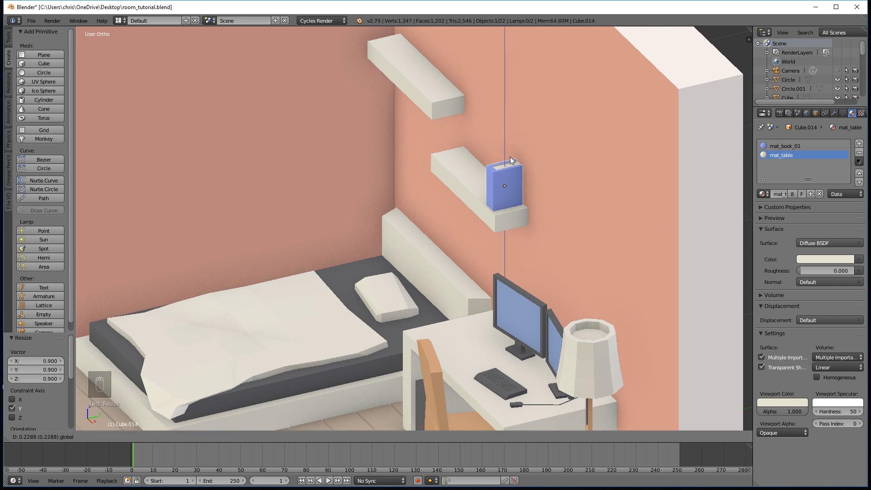
left_click_drag(453, 193, 557, 287)
left_click_drag(557, 287, 479, 215)
key("shift+d")
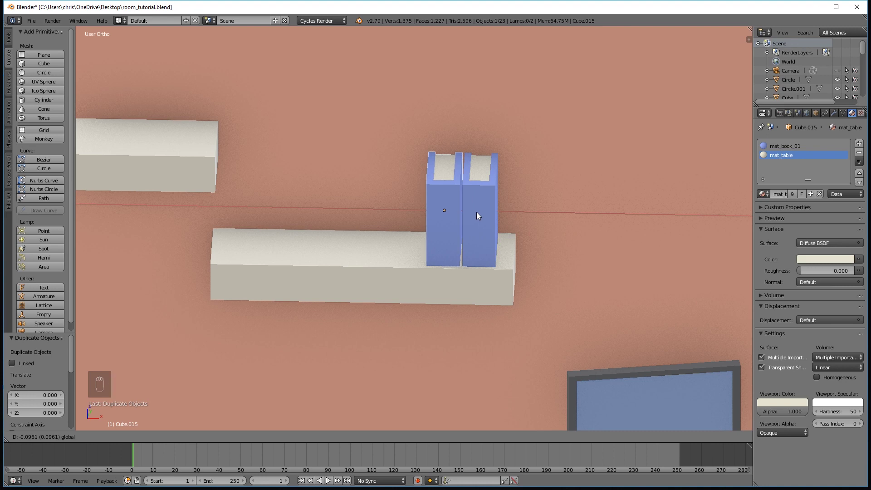
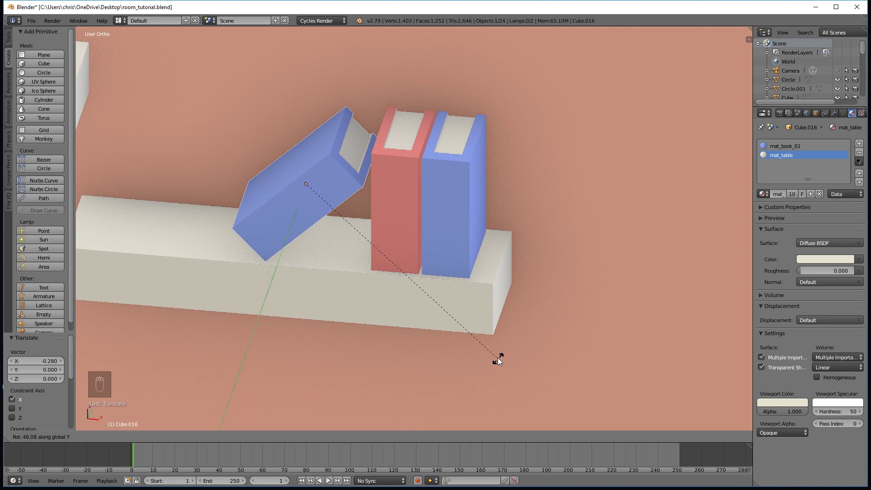
Step: Tilt the third book so it leans and slide it along the shelf against the others
left_click_drag(341, 189, 353, 204)
key("a")
left_click_drag(419, 274, 407, 231)
left_click_drag(404, 230, 408, 178)
left_click_drag(409, 180, 461, 173)
left_click_drag(460, 173, 521, 205)
Step: Rotate the end blue book slightly, then deselect and zoom out to the whole room
key("r")
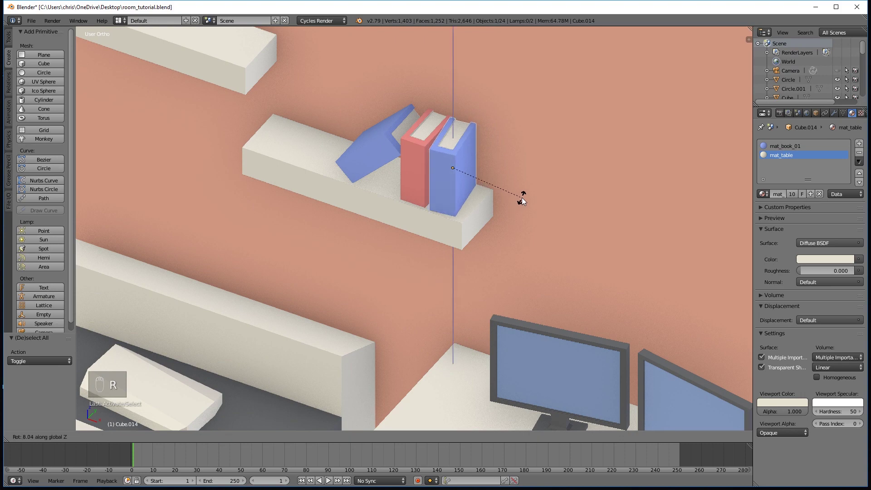
left_click_drag(484, 181, 448, 294)
key("a")
middle_click(448, 294)
left_click_drag(435, 267, 482, 218)
middle_click(474, 221)
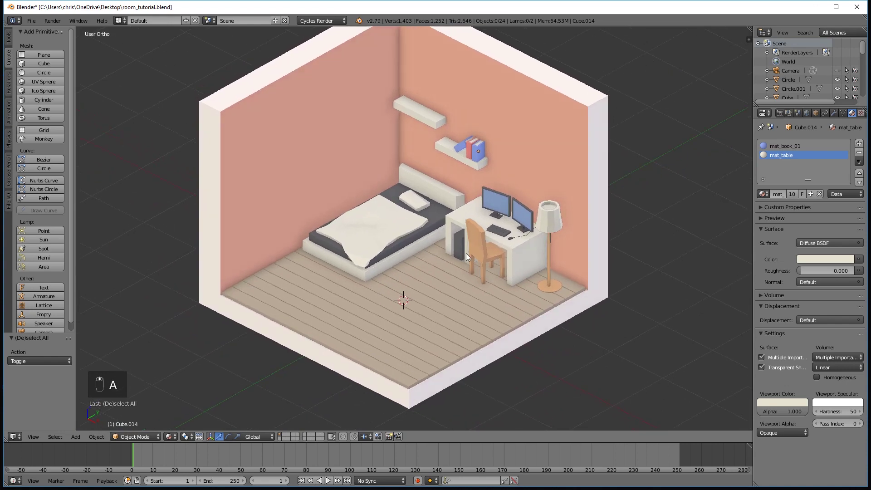
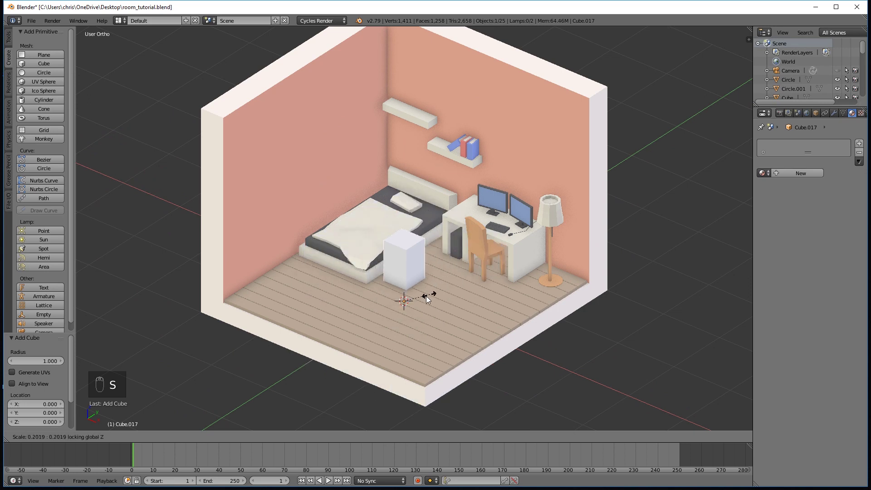
Step: Add a cube above the bed near the pillow and flatten it into a thin panel
left_click_drag(406, 277, 502, 202)
key("s")
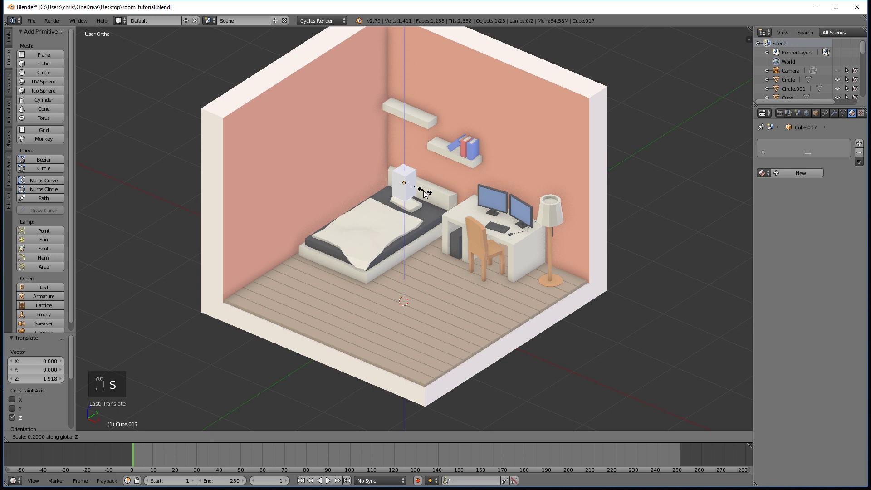
key("s")
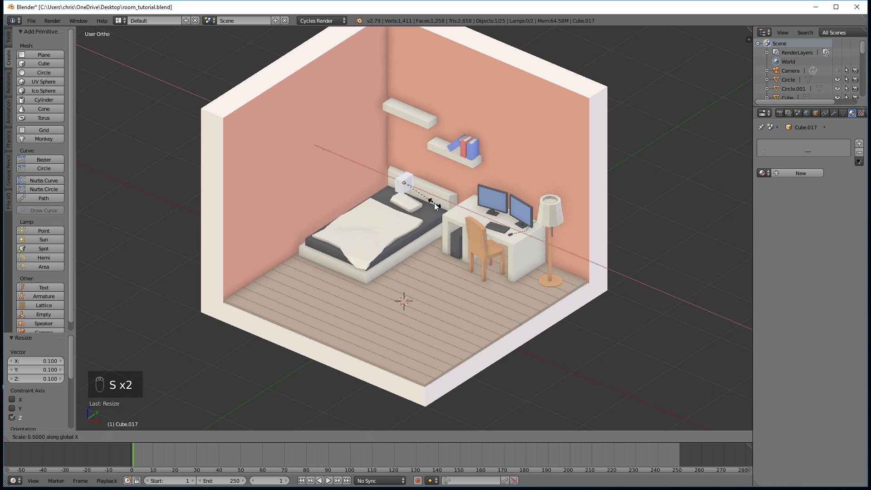
left_click_drag(425, 201, 487, 184)
left_click_drag(481, 186, 451, 253)
Step: Inset the panel's front face into a frame border with black rim and cream mat_table centre
key("Tab")
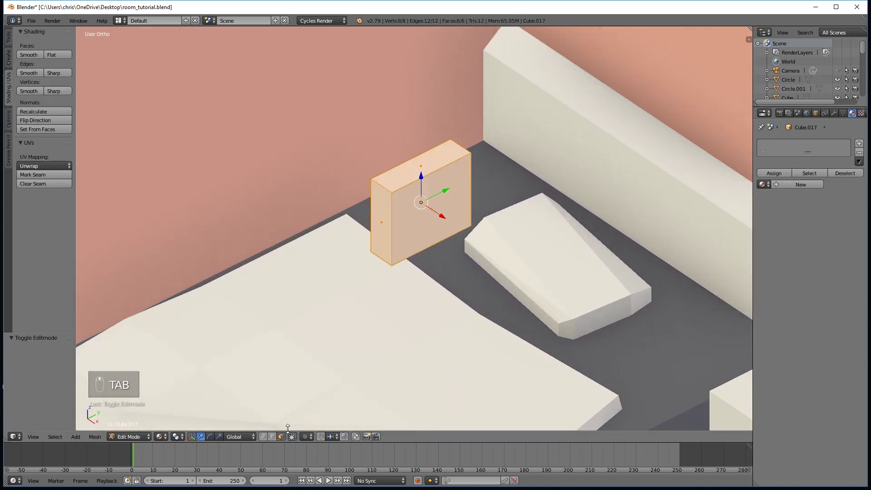
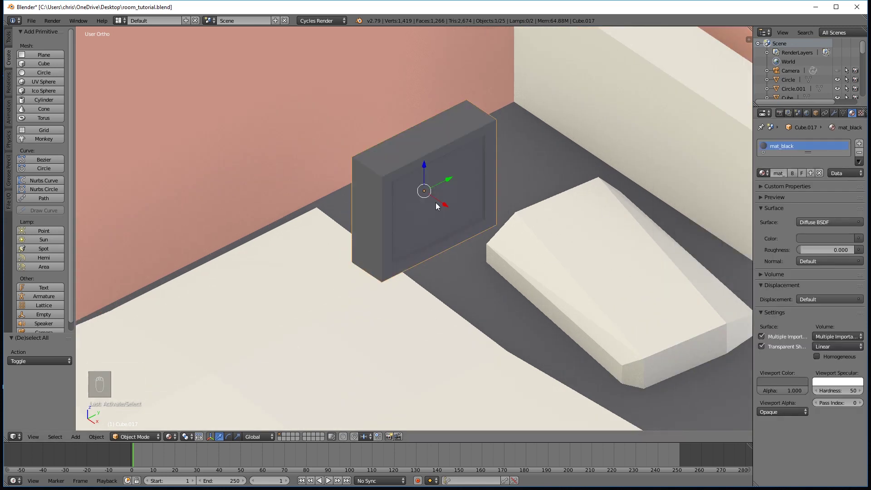
left_click_drag(456, 218, 463, 218)
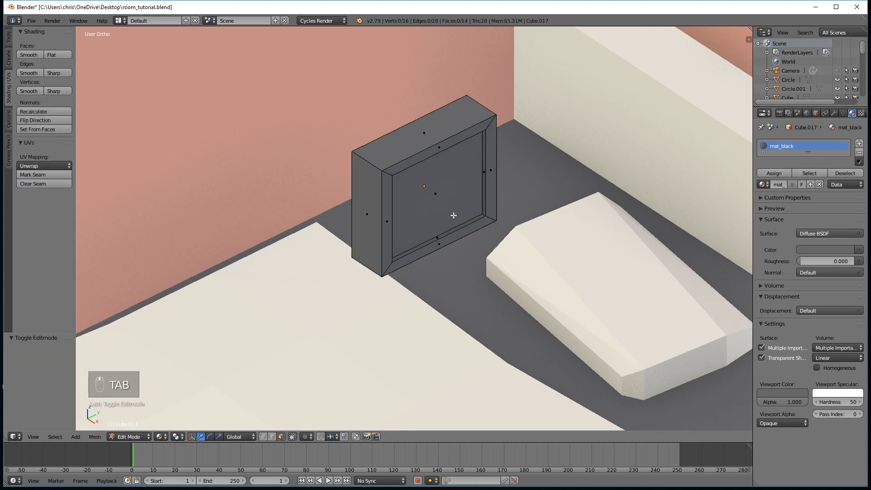
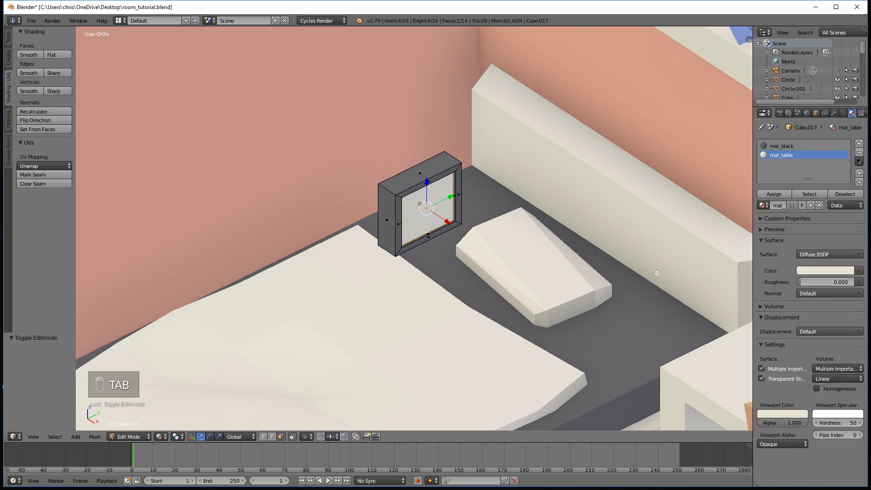
left_click_drag(578, 294, 560, 298)
left_click_drag(423, 226, 398, 260)
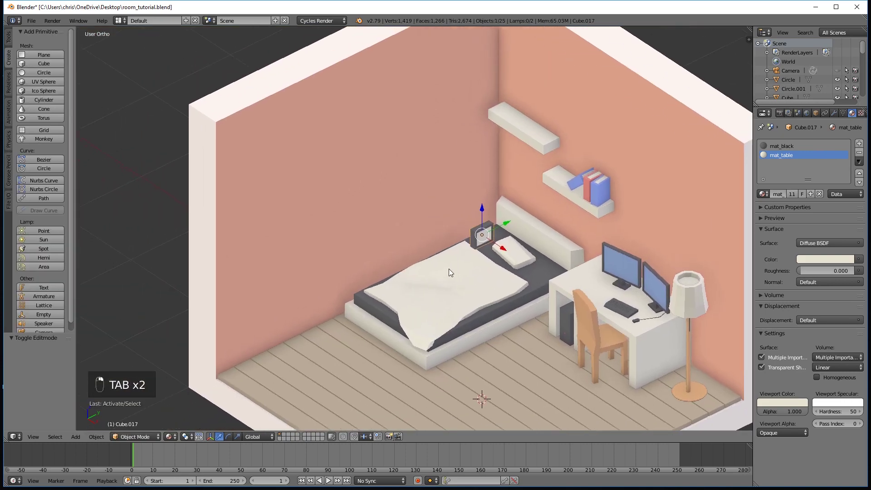
Step: Place the frame on the left wall and duplicate a second frame beside it
left_click_drag(505, 249, 473, 230)
left_click_drag(504, 248, 454, 218)
left_click_drag(504, 249, 408, 187)
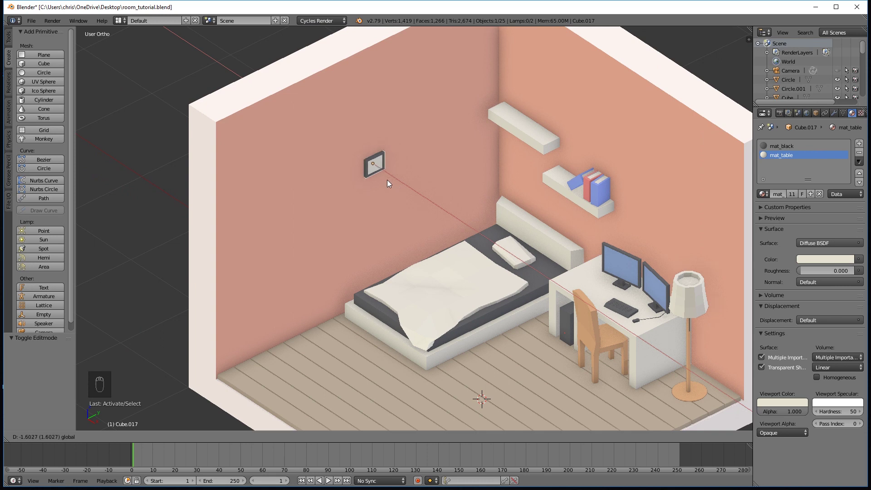
left_click_drag(377, 143, 486, 208)
key("shift+d")
left_click_drag(455, 173, 458, 203)
key("s")
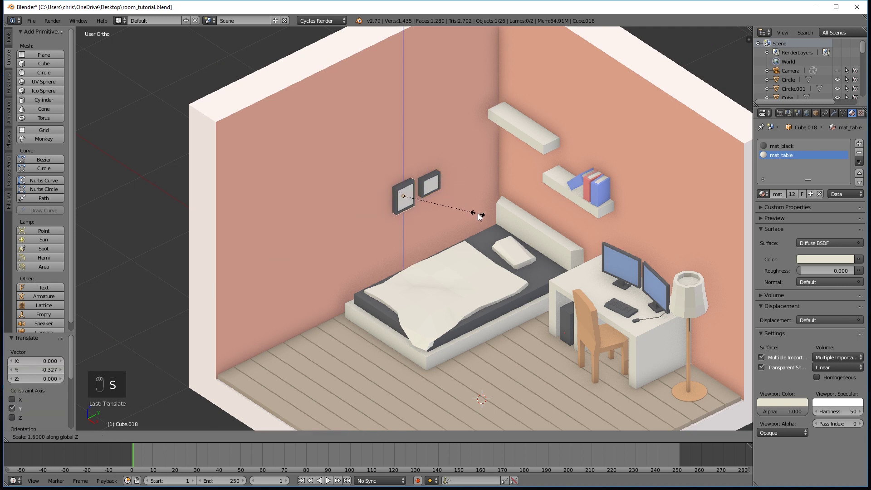
left_click(405, 171)
Step: Duplicate a third frame above the pair, shrink it small, deselect and zoom out to the room
key("shift+d")
left_click_drag(404, 162, 495, 167)
key("s")
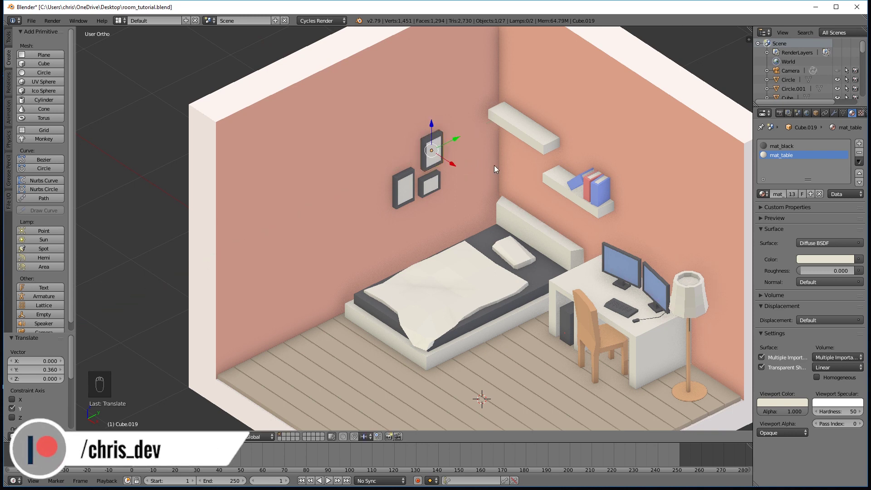
key("s")
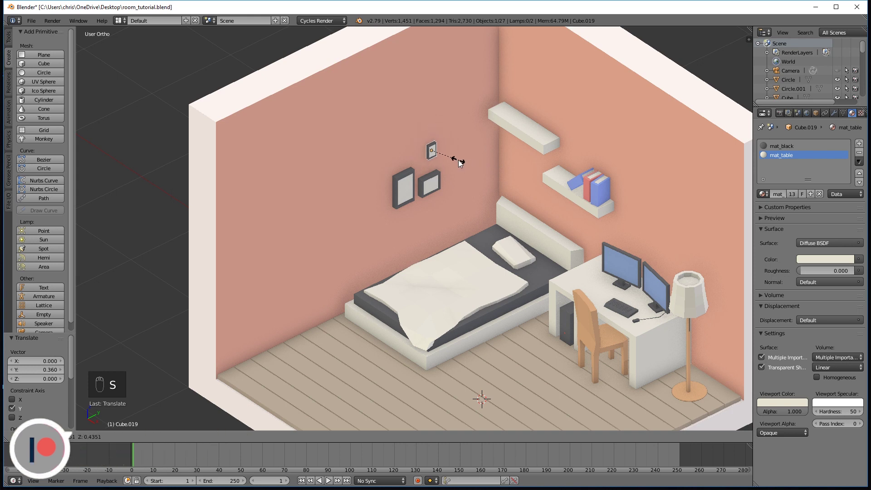
left_click_drag(434, 127, 480, 271)
key("a")
left_click_drag(479, 270, 482, 298)
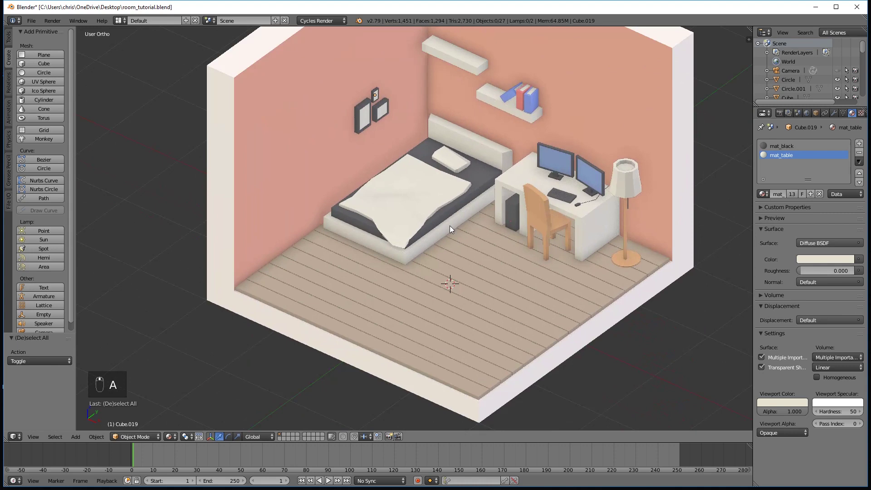
left_click_drag(423, 288, 438, 284)
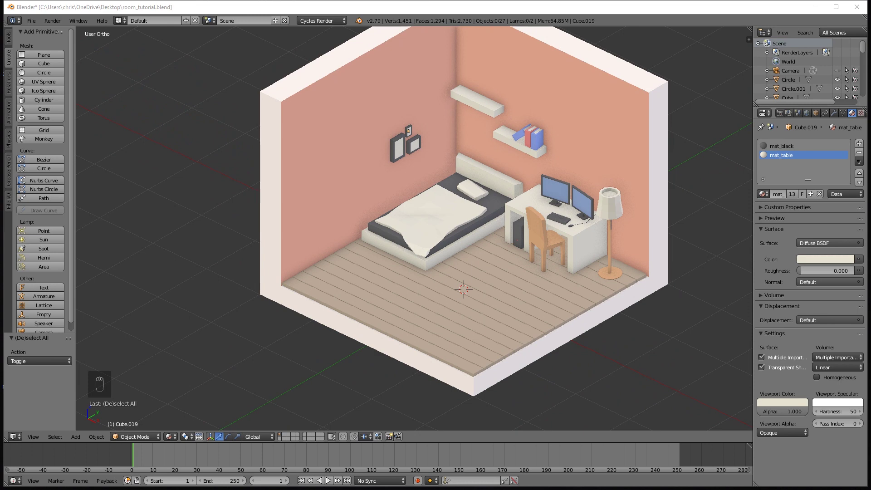
Step: Duplicate a frame onto the left wall, enlarge it into a window and create a separate mat_window material
left_click_drag(528, 308, 379, 148)
left_click_drag(419, 162, 445, 149)
key("shift+d")
left_click_drag(445, 149, 489, 215)
key("s")
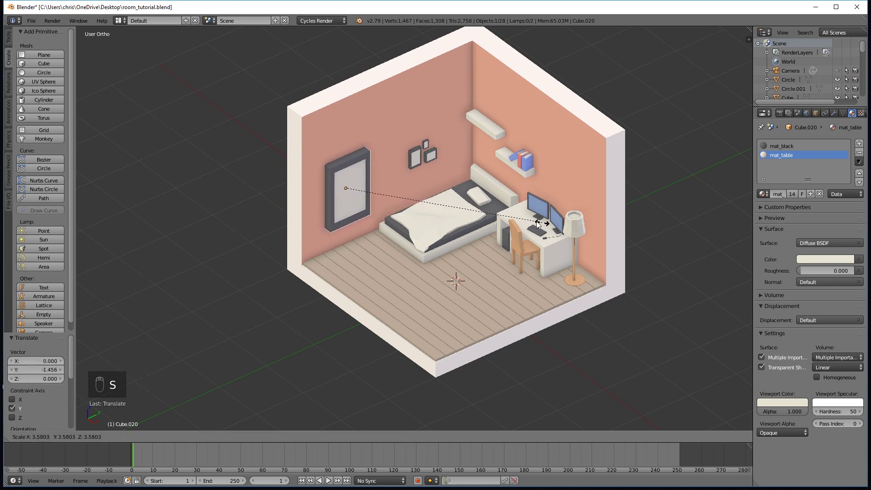
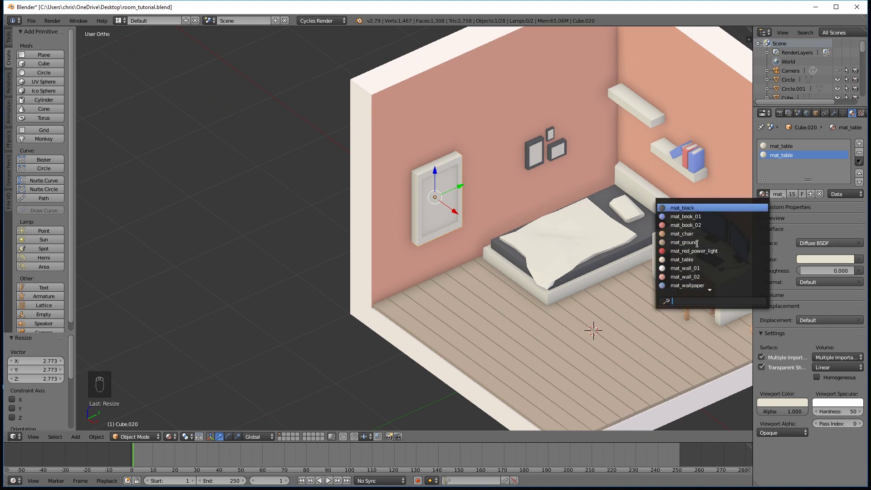
left_click_drag(619, 247, 863, 157)
left_click_drag(863, 157, 796, 157)
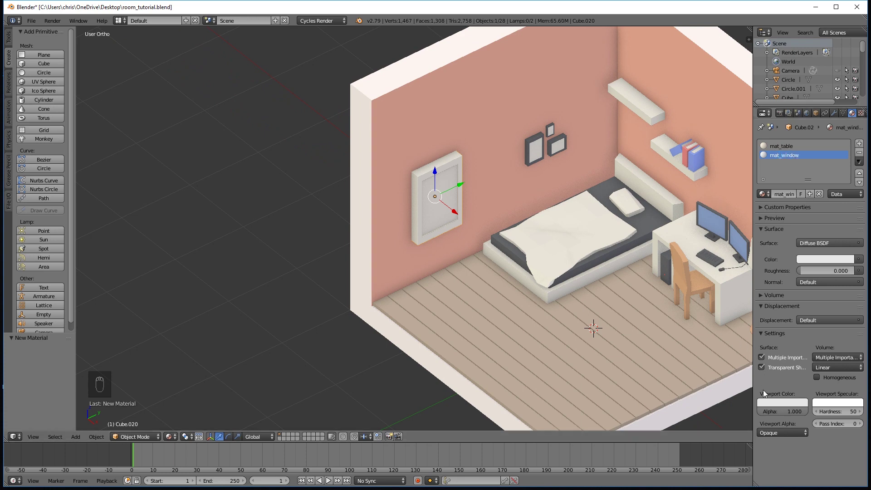
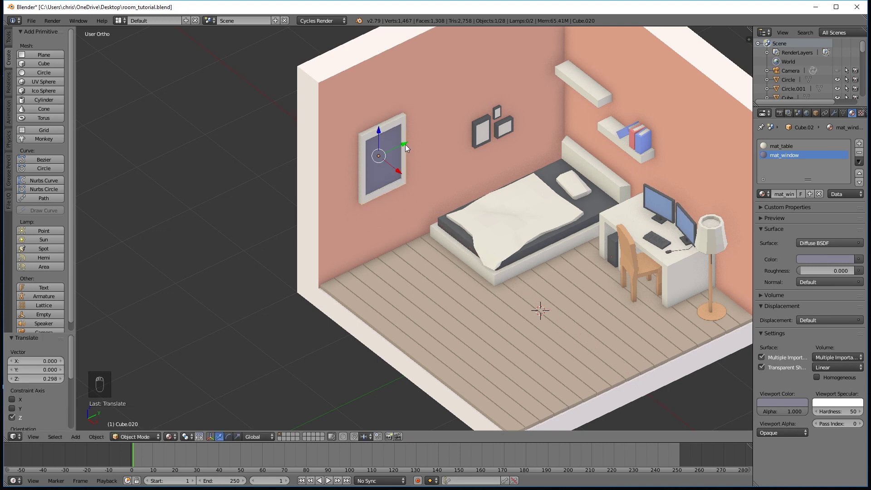
Step: Raise the window higher on the left wall and check it from around the room
left_click_drag(379, 133, 492, 258)
key("a")
left_click_drag(488, 260, 404, 248)
middle_click(462, 252)
middle_click(488, 253)
left_click_drag(429, 258, 376, 180)
left_click_drag(376, 180, 468, 181)
left_click_drag(378, 194, 468, 182)
left_click_drag(435, 149, 476, 191)
Step: Enlarge the window slightly, deselect everything and zoom out to show the whole room
key("s")
middle_click(469, 183)
right_click(469, 183)
key("a")
left_click_drag(480, 227, 457, 181)
left_click_drag(476, 169, 515, 155)
key("a")
left_click_drag(516, 157, 495, 161)
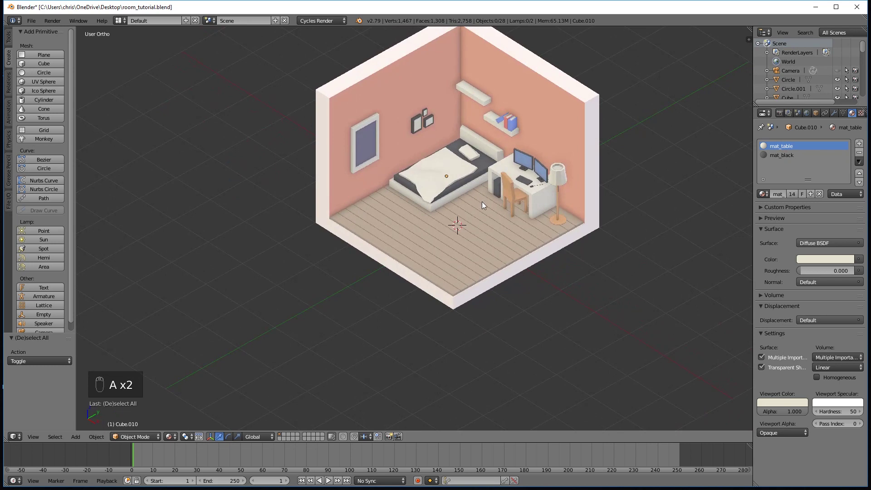
Step: Add a cube at the room centre and flatten it along Z into a thin slab
left_click_drag(497, 244, 50, 69)
left_click_drag(51, 69, 462, 207)
key("s")
key("s")
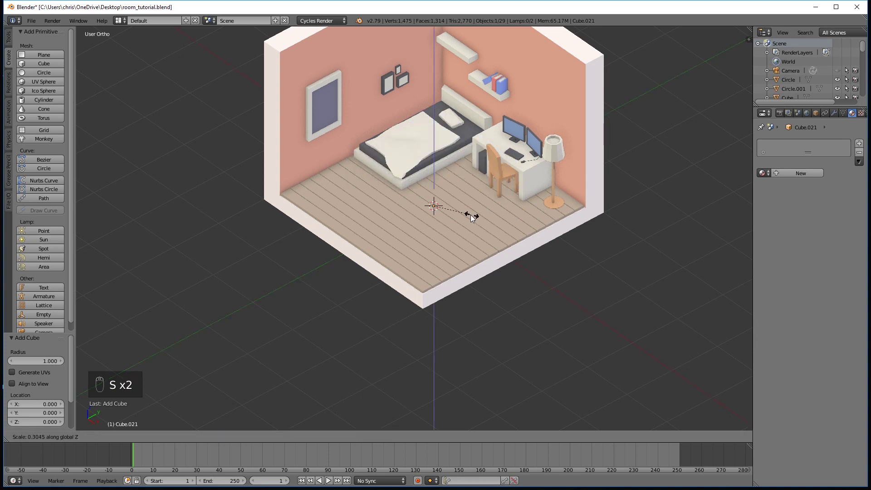
left_click_drag(434, 185, 468, 177)
key("s")
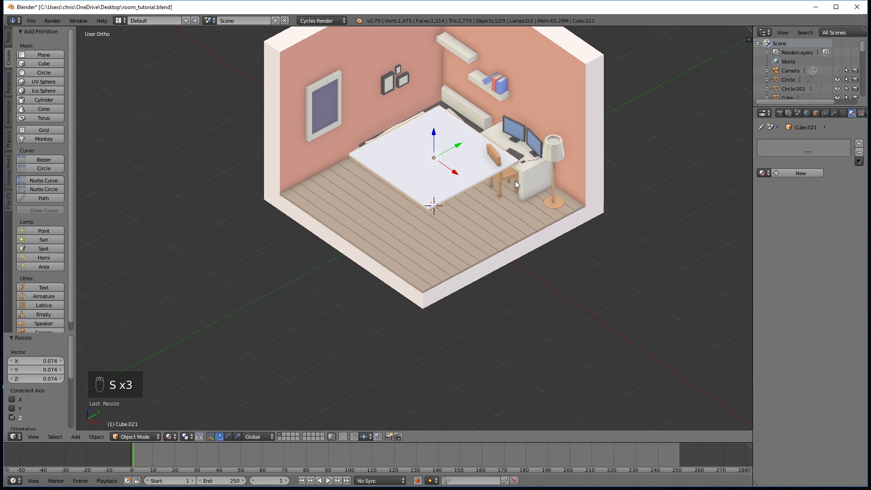
Step: Shrink the slab to rug size, move and rotate it onto the floor before the bed, and give it mat_book_01 blue
key("s")
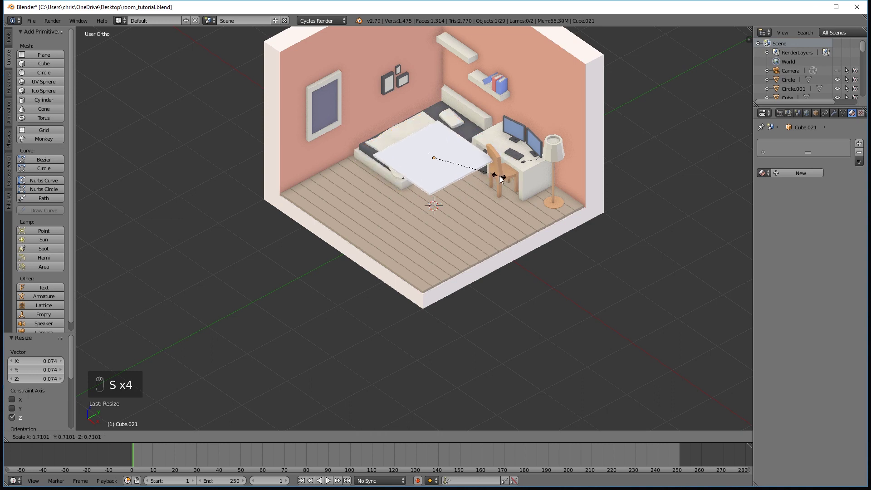
left_click_drag(434, 137, 436, 168)
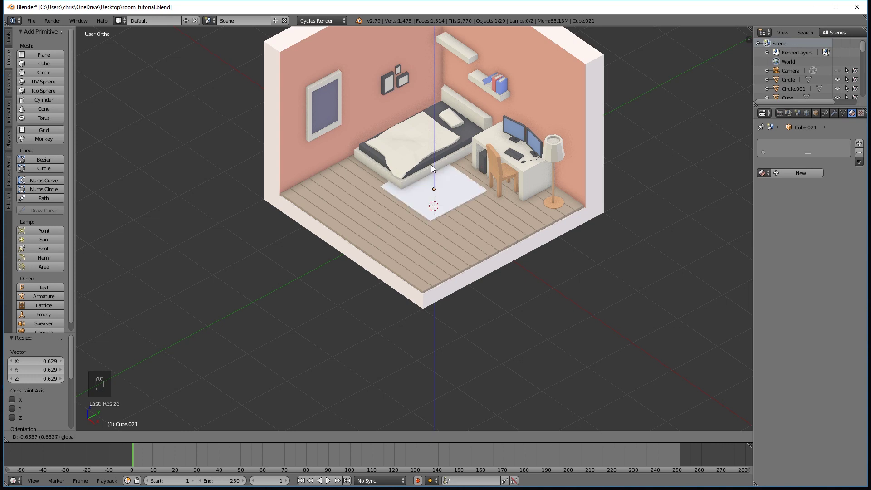
left_click_drag(455, 206, 504, 200)
key("r")
left_click_drag(448, 239, 550, 223)
key("r")
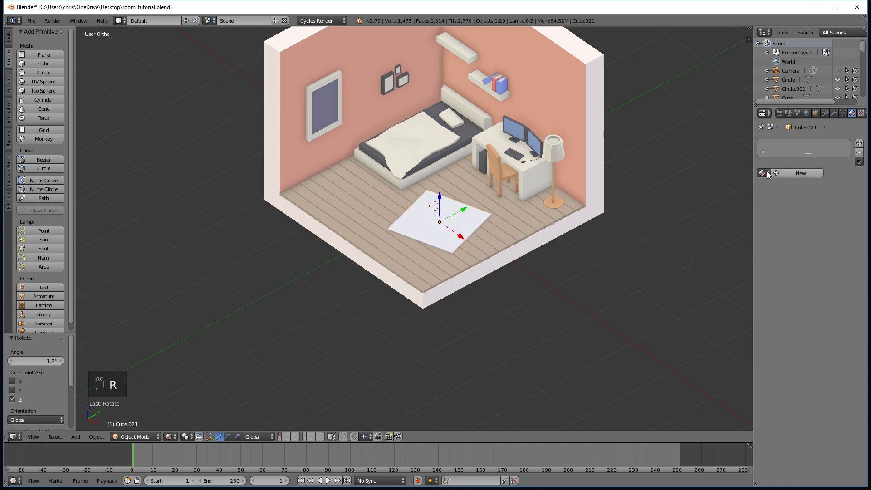
left_click_drag(769, 177, 690, 200)
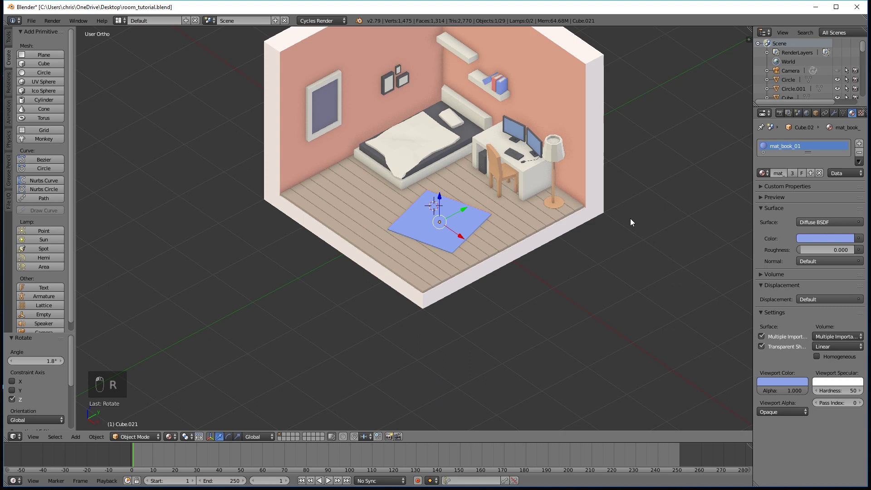
key("a")
Step: Add a small cube, shrink it and slide it into place on the upper wall shelf
left_click_drag(548, 254, 518, 260)
left_click_drag(522, 253, 51, 67)
left_click(52, 68)
middle_click(386, 190)
left_click_drag(444, 218, 435, 278)
key("s")
left_click_drag(376, 265, 451, 299)
left_click_drag(451, 299, 381, 271)
key("s")
left_click_drag(381, 271, 424, 245)
Step: Settle the cube on the upper shelf and give the new mat_plant material a bright green colour
left_click_drag(423, 245, 471, 227)
left_click_drag(439, 273, 392, 290)
left_click_drag(439, 274, 407, 252)
right_click(390, 289)
left_click_drag(455, 240, 477, 215)
left_click_drag(455, 240, 405, 257)
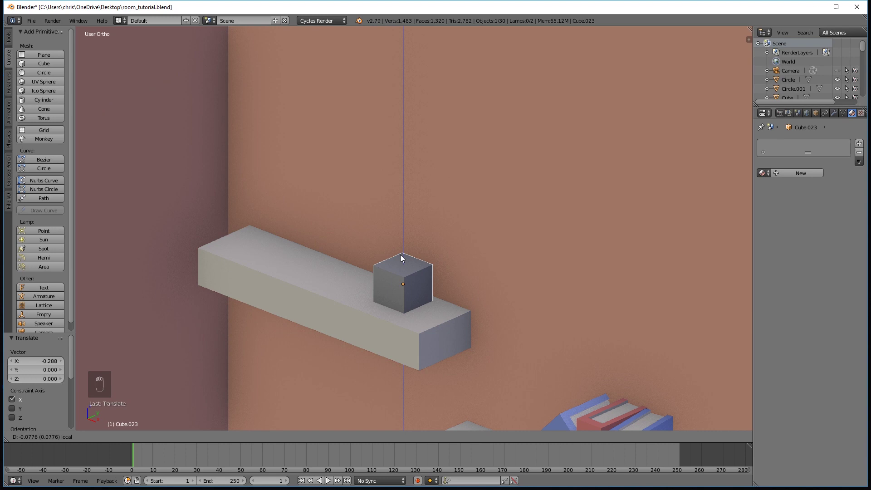
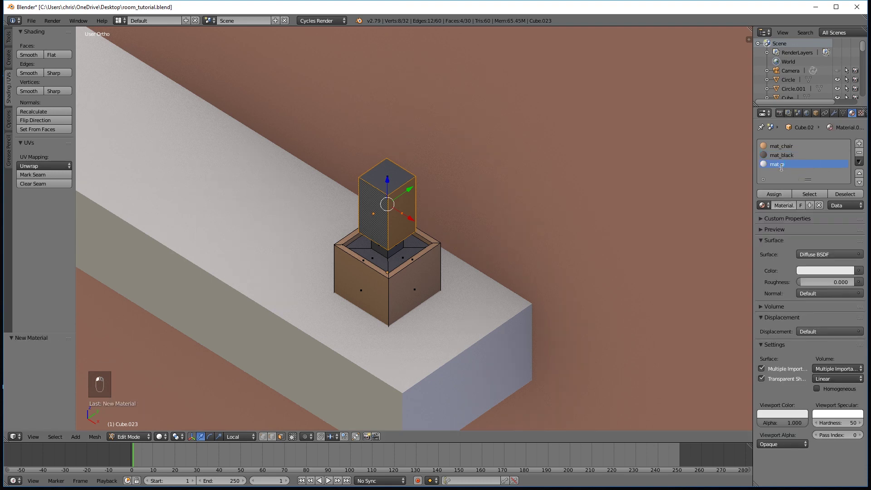
left_click_drag(837, 278, 797, 174)
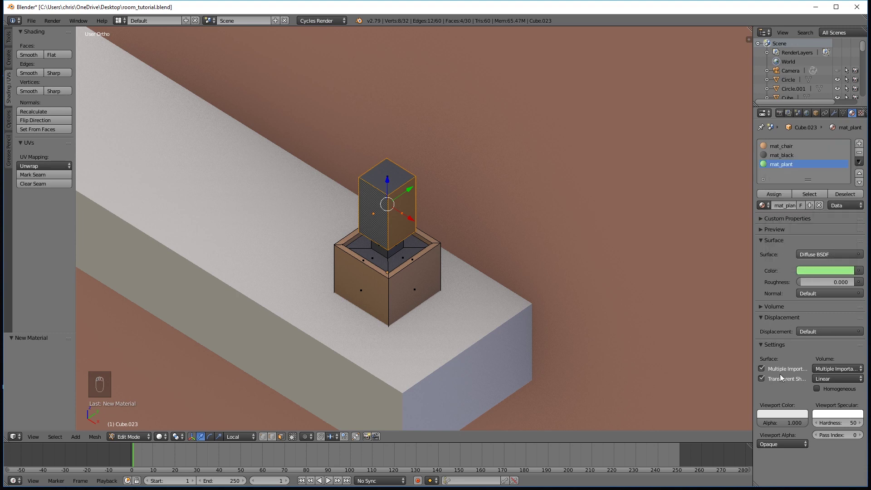
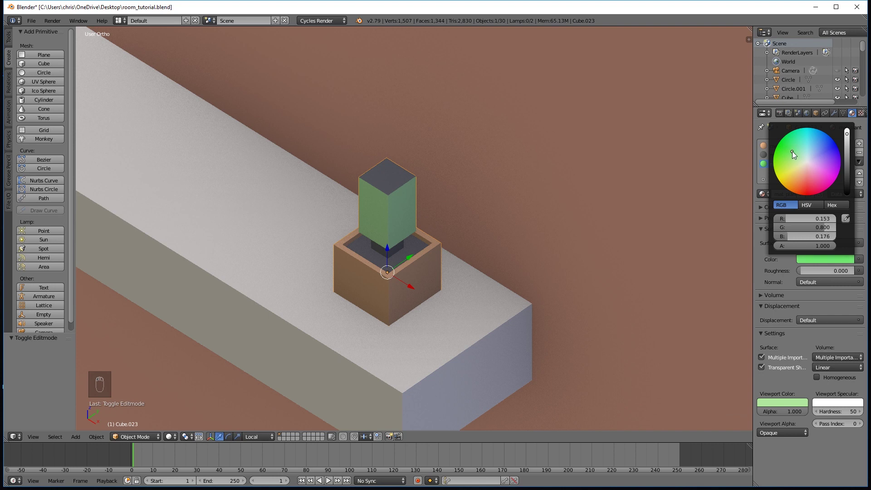
left_click_drag(795, 405, 823, 264)
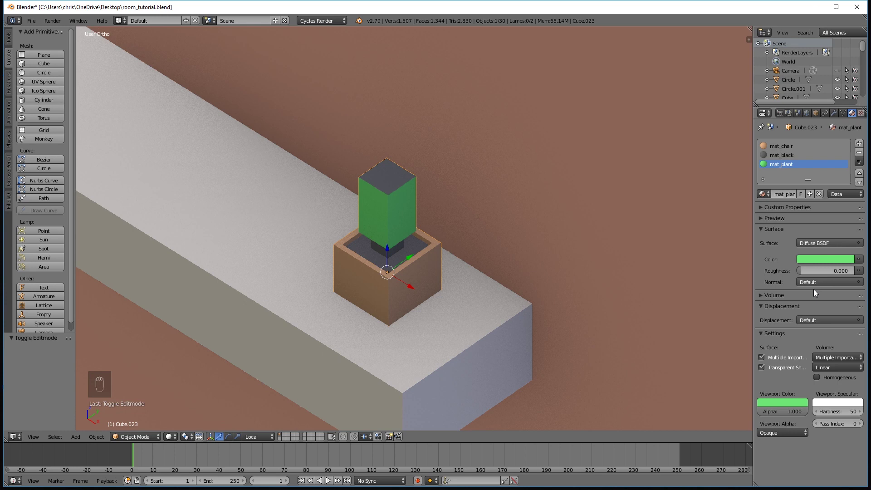
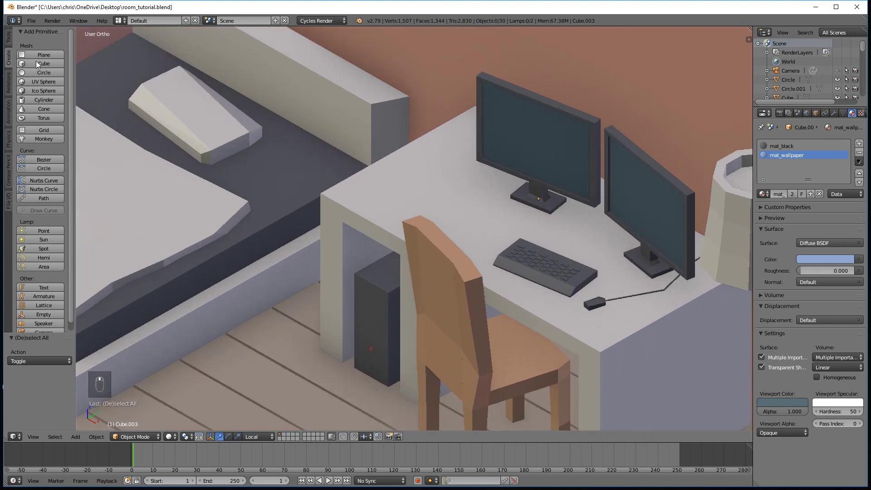
Step: Add a cube, scale it into a thin tall block and move it onto the desk
left_click_drag(56, 69, 385, 305)
key("s")
left_click_drag(324, 309, 401, 274)
key("s")
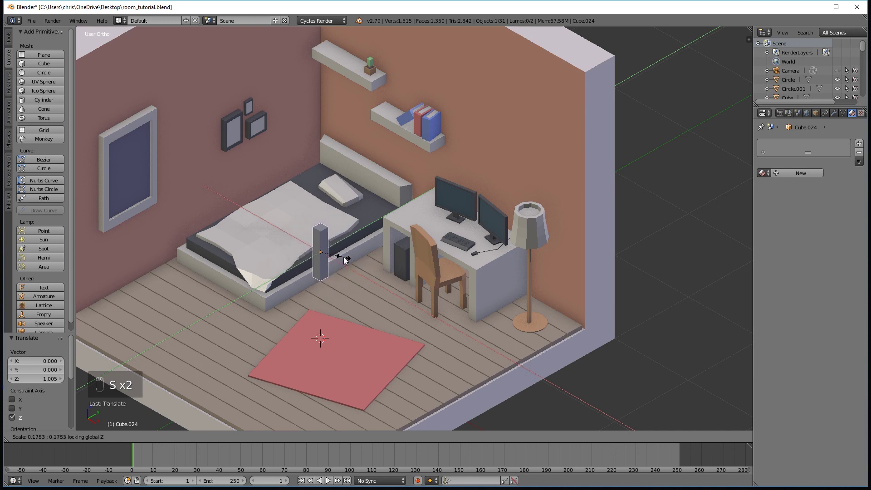
key("s")
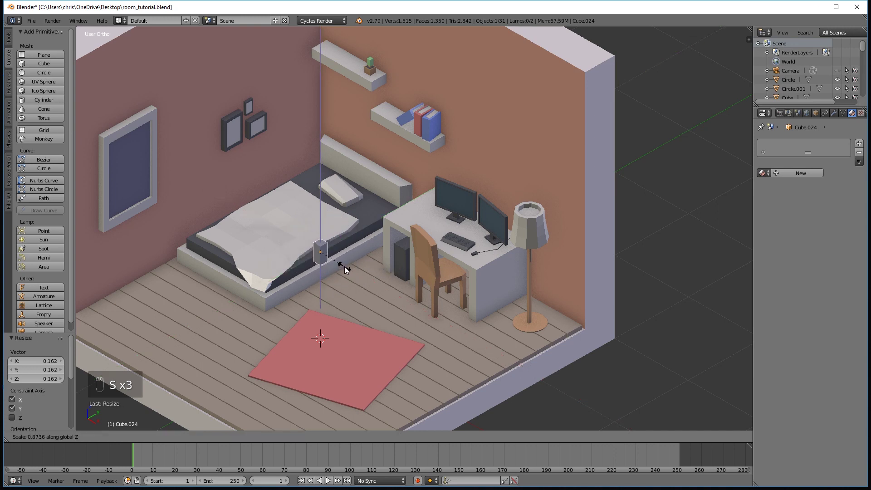
left_click_drag(347, 244, 437, 241)
left_click_drag(436, 242, 479, 300)
Step: Adjust the block's height, then loop-cut near its top and narrow the loop into a neck
left_click_drag(453, 276, 479, 300)
left_click_drag(453, 276, 490, 291)
key("s")
key("s")
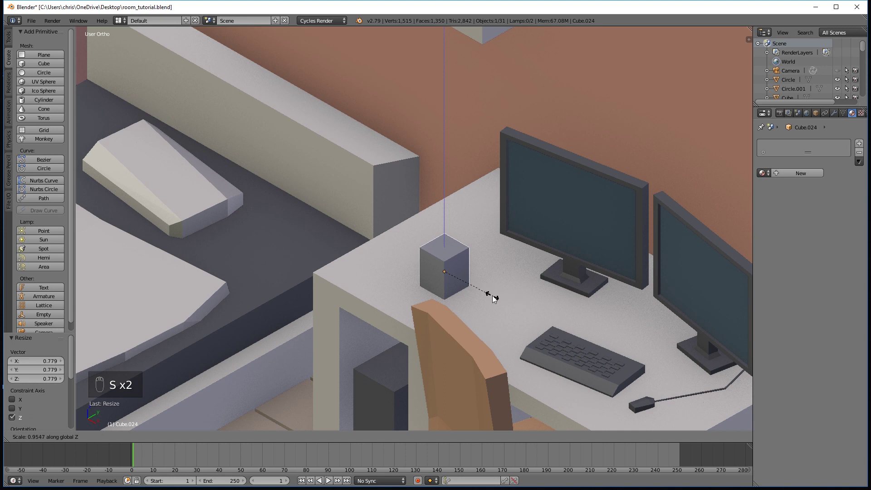
key("s")
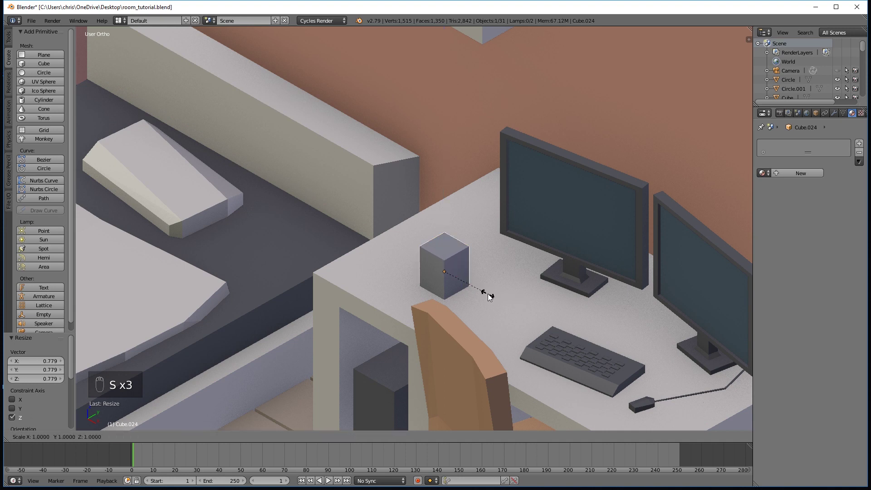
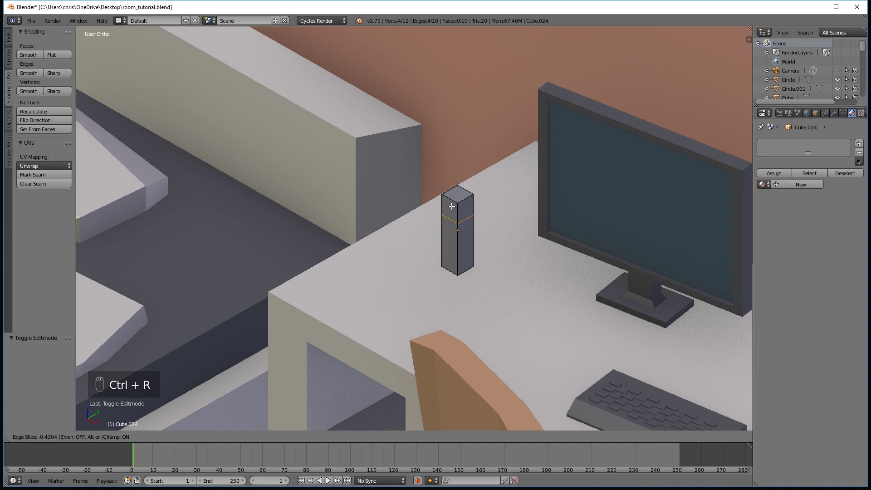
key("s")
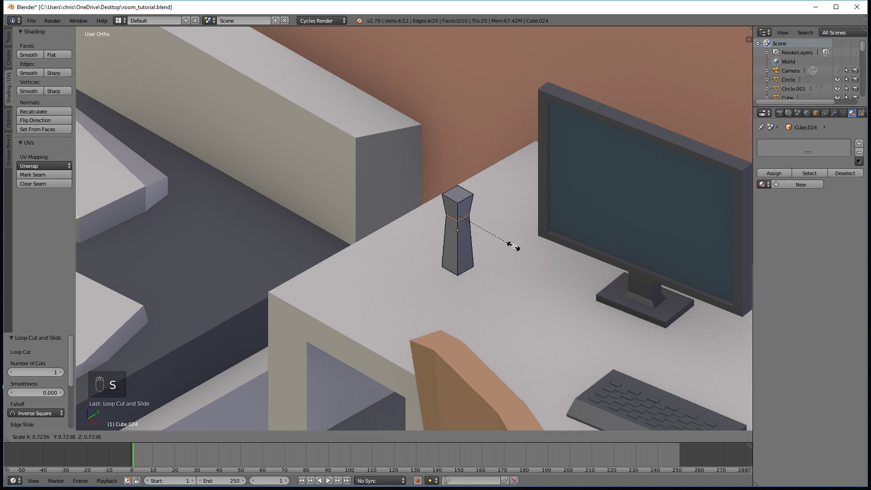
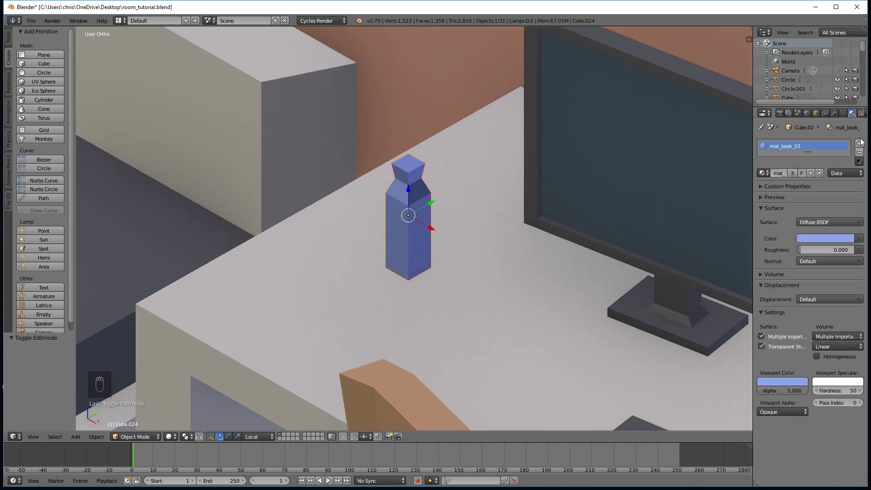
Step: Colour the bottle with mat_book_01 and its cap faces with mat_black
left_click_drag(864, 146, 422, 216)
right_click(422, 215)
left_click_drag(422, 216, 289, 443)
key("Tab")
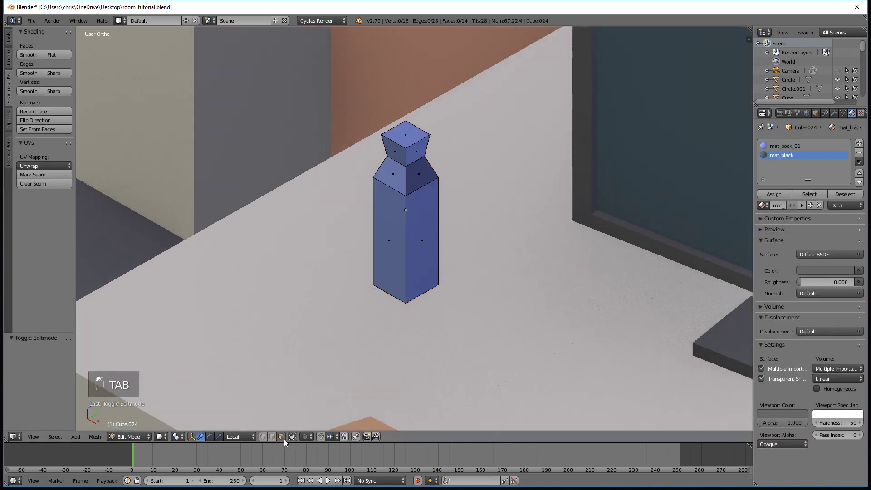
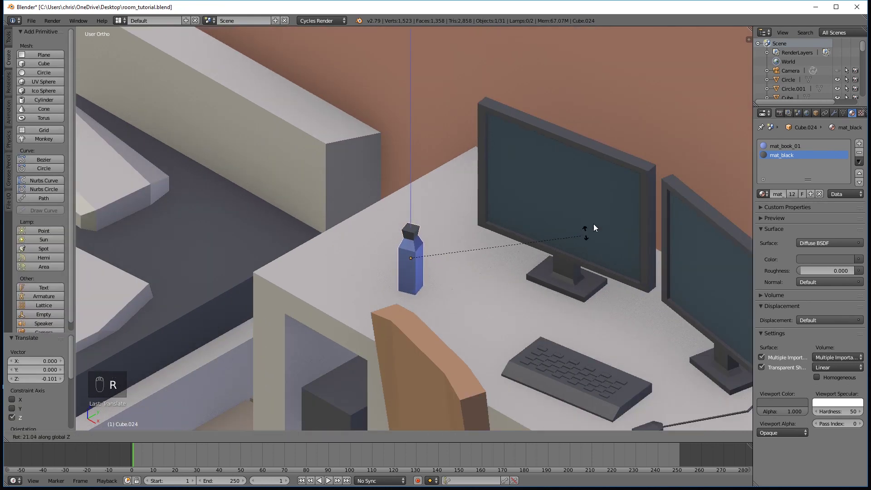
Step: Lower the bottle onto the desk, deselect everything and render the finished bedroom with F12
left_click_drag(496, 297, 430, 273)
middle_click(429, 273)
left_click_drag(443, 257, 456, 264)
left_click_drag(455, 264, 429, 265)
key("a")
left_click(429, 265)
left_click_drag(418, 273, 434, 286)
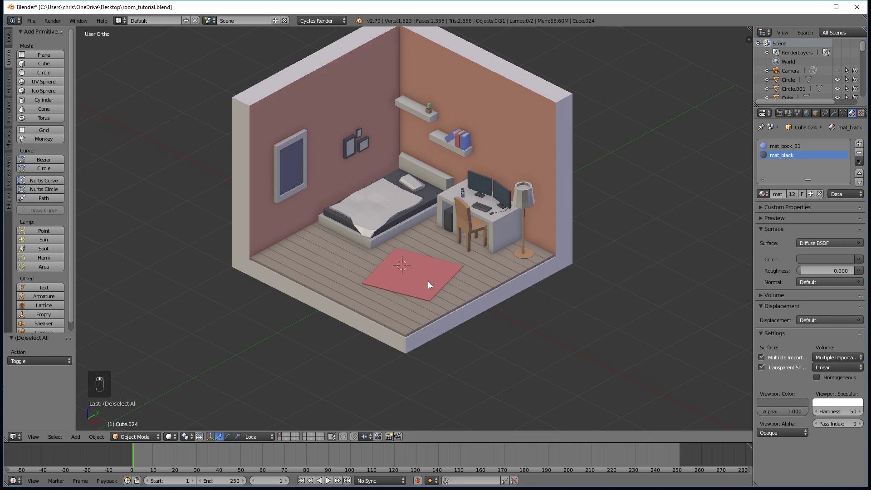